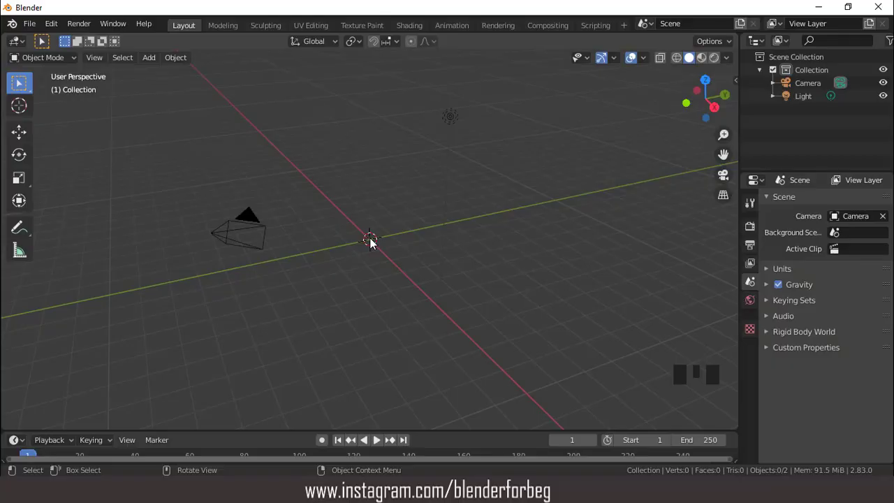
# - Add a cube and scale it into a long, thin, flattened bar using top and front views
pyautogui.moveTo(154, 67); pyautogui.dragTo(332, 151)
pyautogui.scroll(3)
pyautogui.press('KP_7')
pyautogui.press('s')
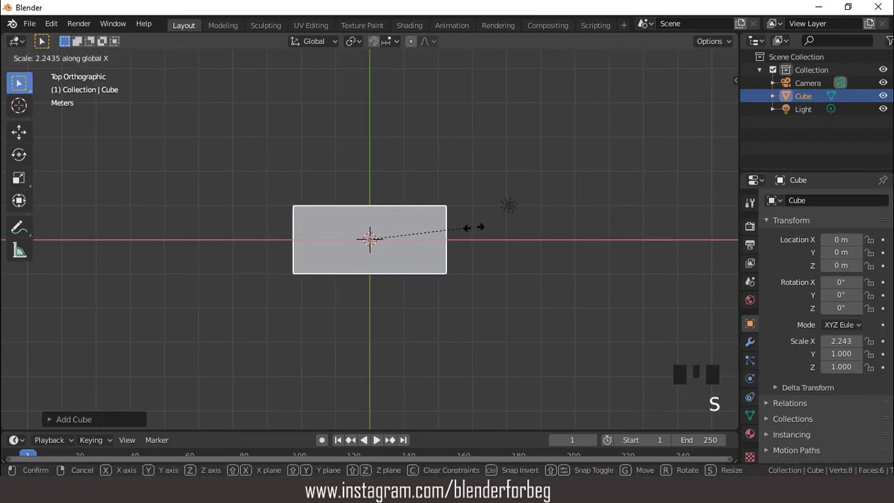
pyautogui.press('KP_1')
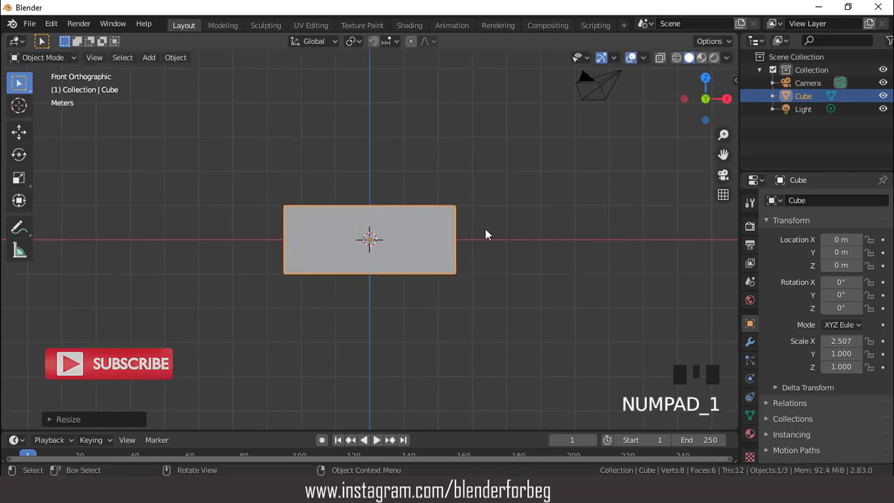
pyautogui.press('s')
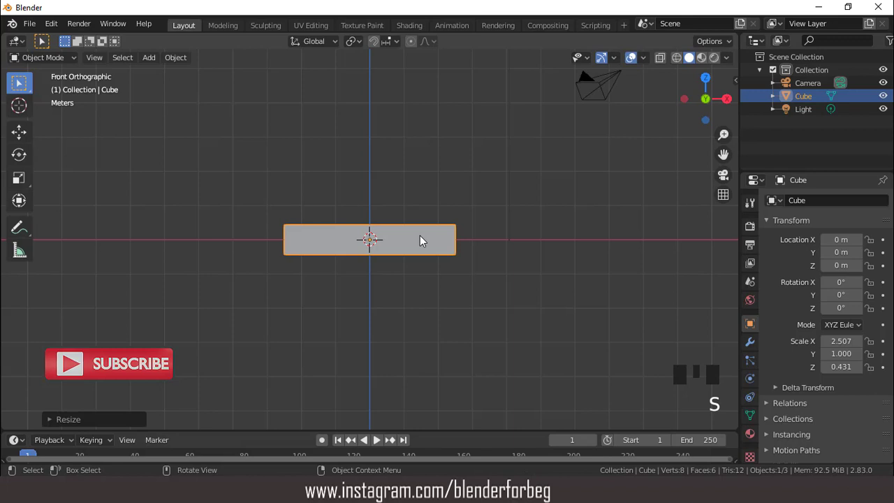
# - Apply the bar's scale and enter Edit Mode for mesh editing
pyautogui.press('KP_7')
pyautogui.press('ctrl+a')
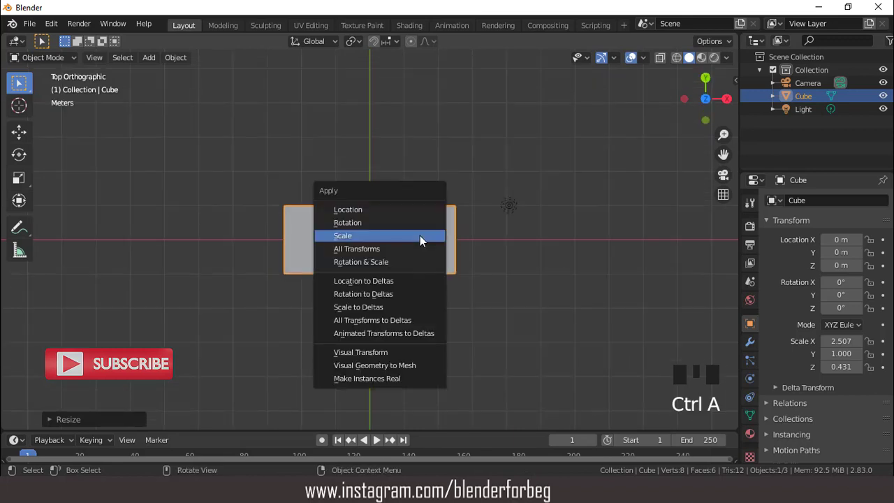
pyautogui.press('Tab')
pyautogui.scroll(3)
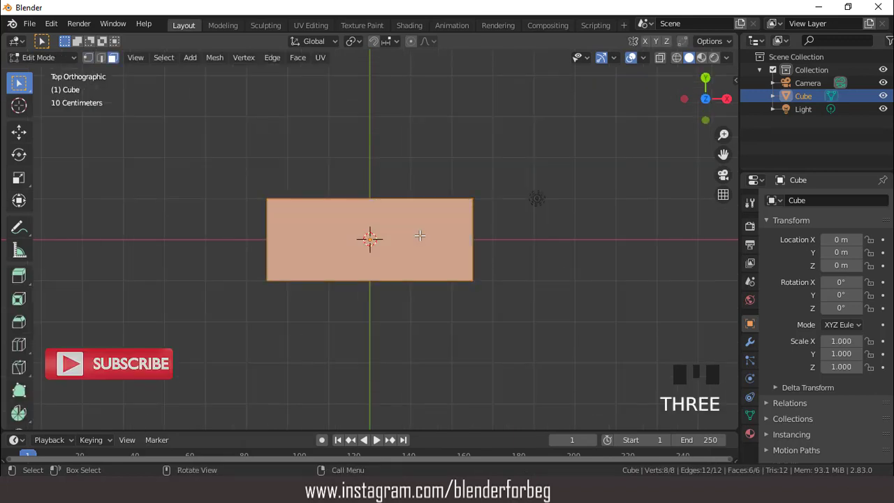
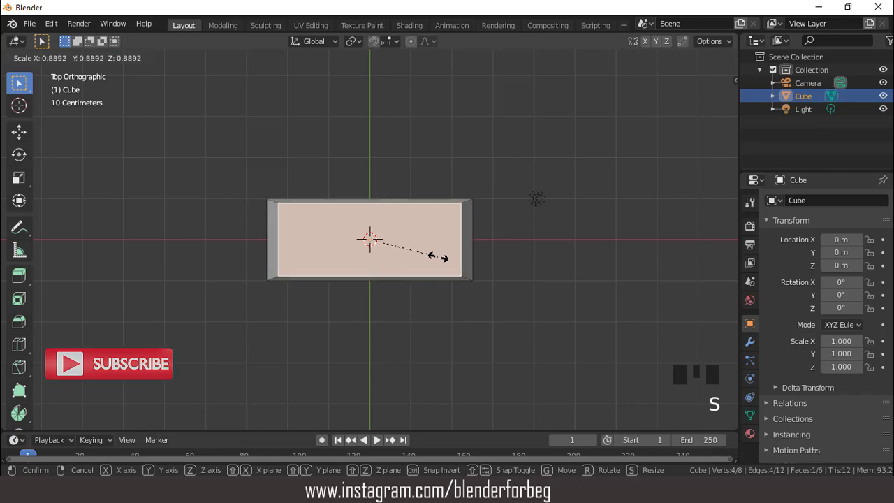
# - Narrow the inset top face along Y so the bar tapers toward the top
pyautogui.press('s')
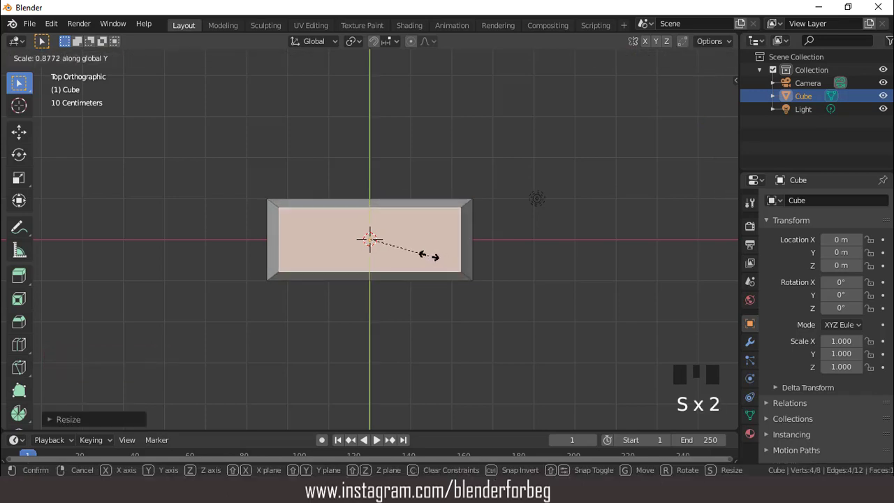
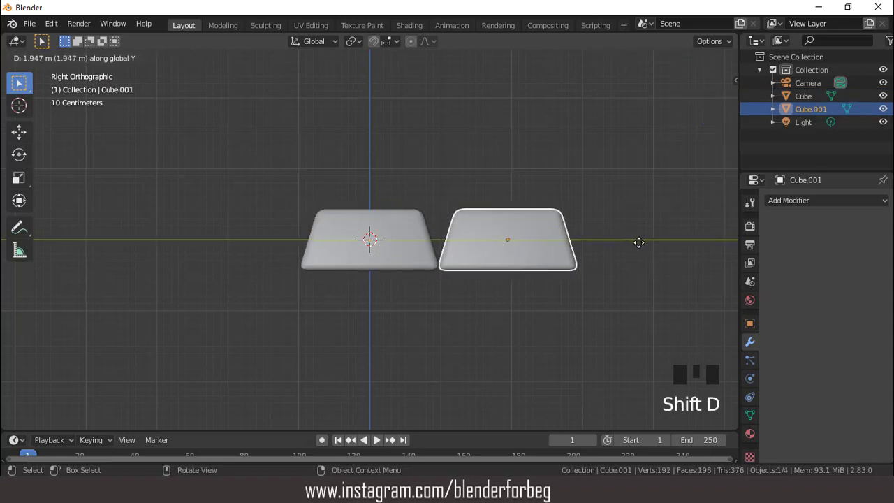
# - Duplicate bars into a bottom row of three, a middle row of two and one centred on top
pyautogui.press('shift+r')
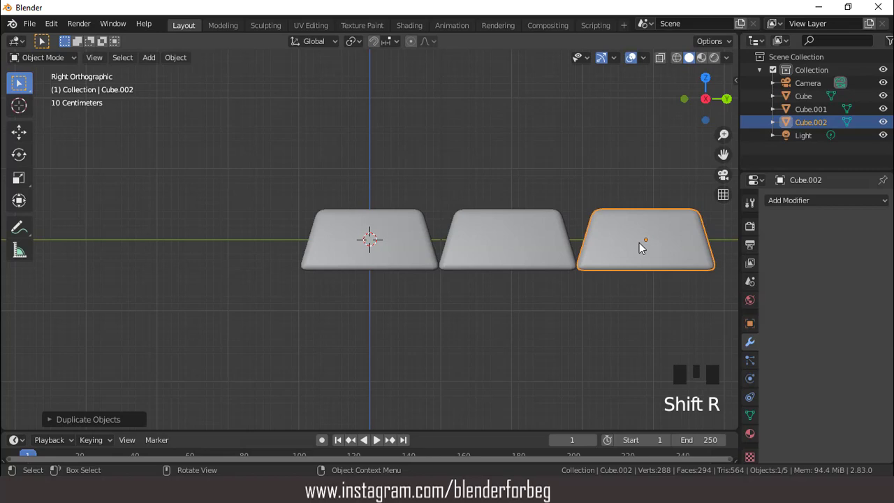
pyautogui.click(534, 240)
pyautogui.press('shift+d')
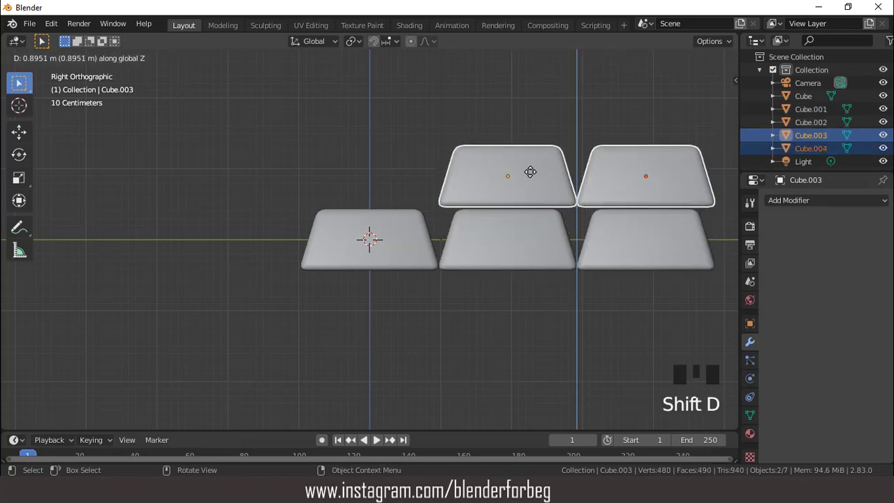
pyautogui.press('g')
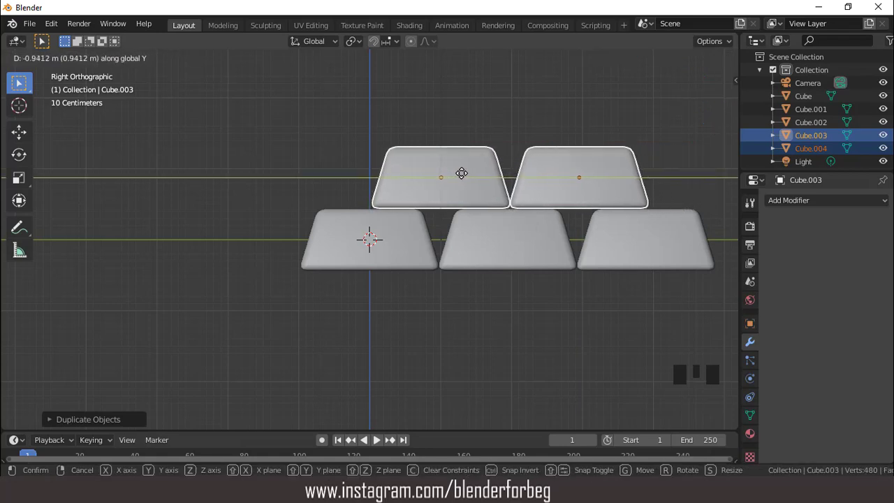
pyautogui.click(459, 185)
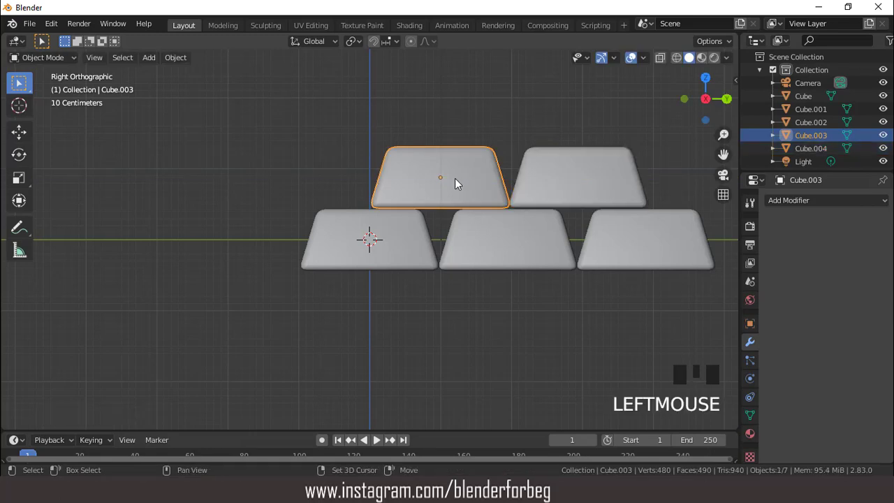
pyautogui.press('shift+d')
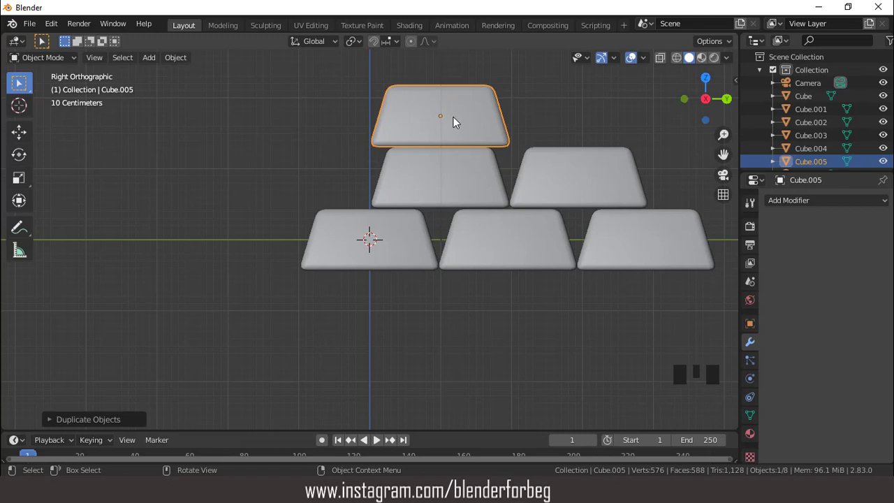
pyautogui.press('g')
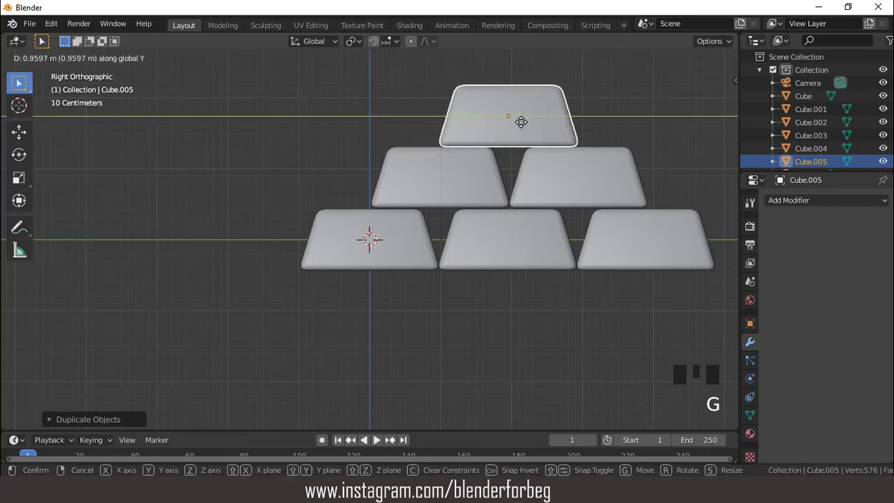
# - Add a cylinder, isolate it in local view and squash it along Z into a flat disc
pyautogui.scroll(-3)
pyautogui.moveTo(452, 211); pyautogui.dragTo(152, 68)
pyautogui.click(152, 67)
pyautogui.moveTo(153, 63); pyautogui.dragTo(405, 228)
pyautogui.scroll(3)
pyautogui.press('KP_Divide')
pyautogui.scroll(-3)
pyautogui.press('s')
pyautogui.scroll(3)
pyautogui.press('s')
pyautogui.scroll(3)
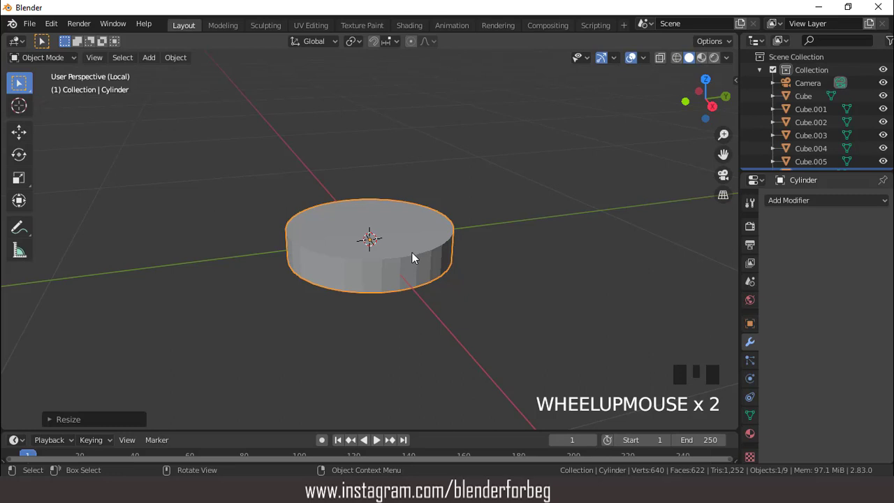
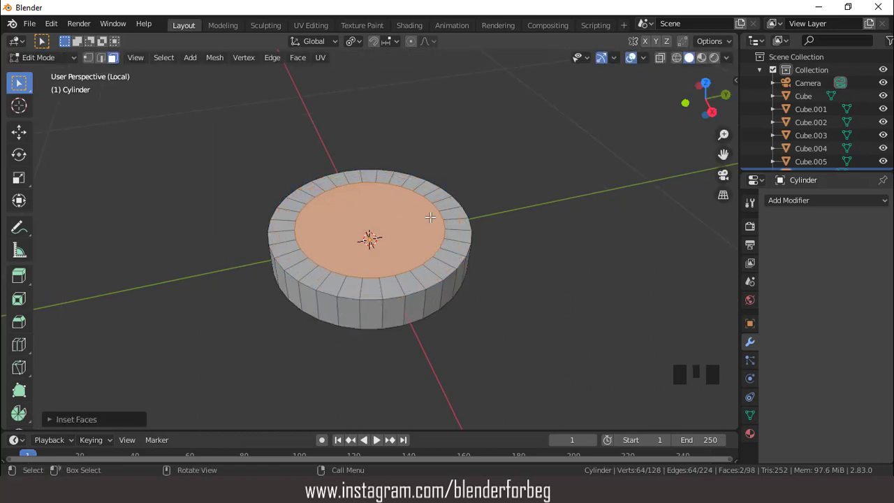
# - Extrude the coin's inset centre face down to leave a raised rim around a recess
pyautogui.press('e')
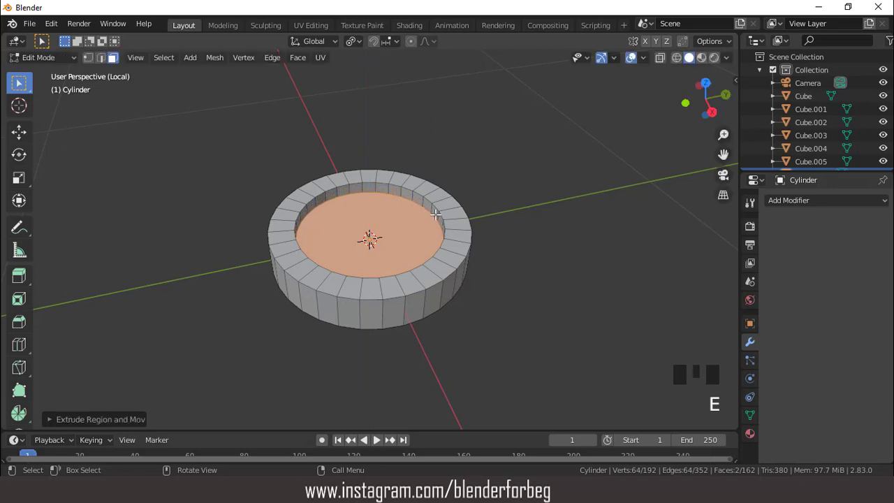
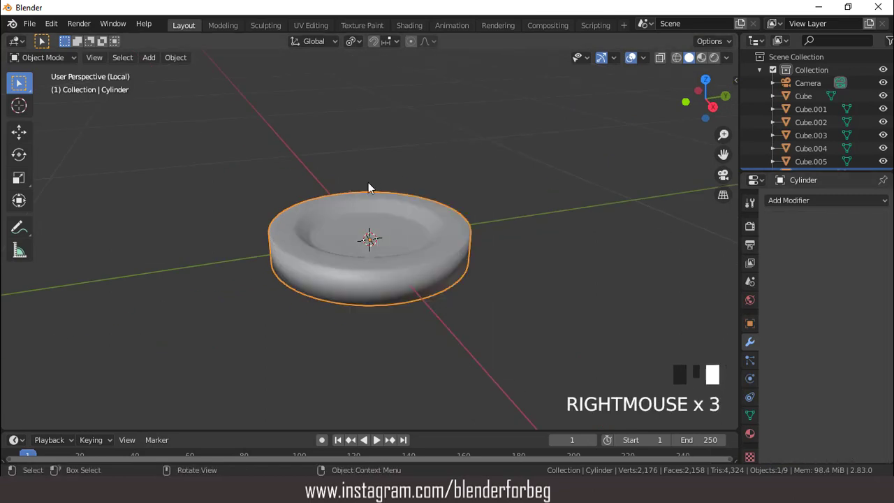
# - Leave local view and bring the coin back alongside the bar pyramid
pyautogui.moveTo(447, 264); pyautogui.dragTo(748, 415)
pyautogui.click(749, 415)
pyautogui.moveTo(773, 431); pyautogui.dragTo(791, 405)
pyautogui.scroll(-3)
pyautogui.click(792, 418)
pyautogui.moveTo(426, 219); pyautogui.dragTo(418, 223)
pyautogui.middleClick(414, 260)
pyautogui.press('KP_Divide')
# - Move the coin beside the lower-left bar, checking from top, front and side views
pyautogui.press('KP_7')
pyautogui.press('g')
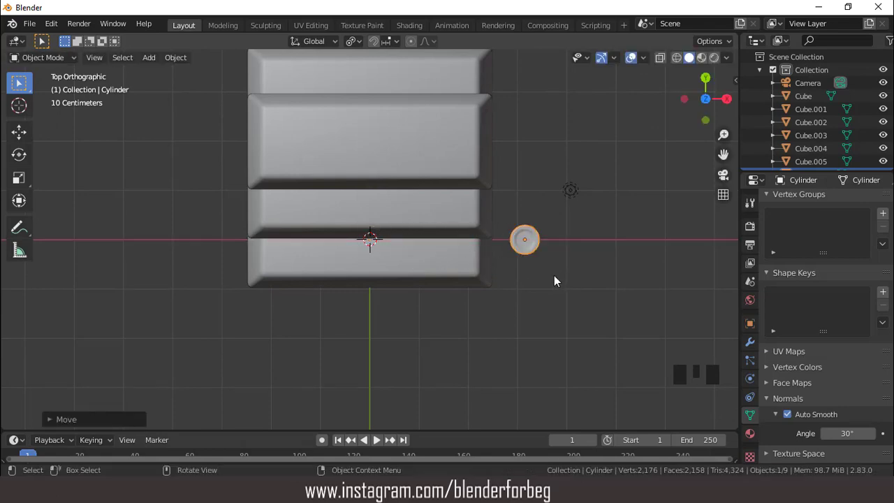
pyautogui.moveTo(481, 253); pyautogui.dragTo(503, 194)
pyautogui.press('KP_1')
pyautogui.moveTo(264, 155); pyautogui.dragTo(296, 197)
pyautogui.press('KP_3')
pyautogui.press('g')
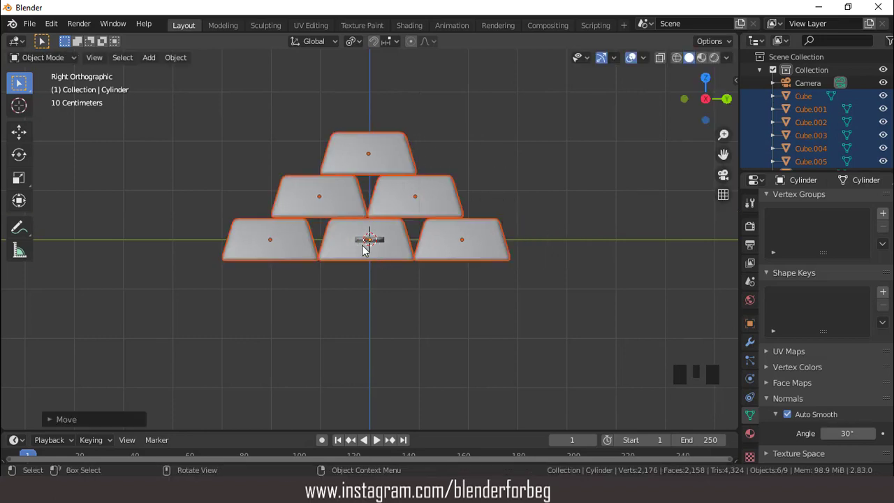
pyautogui.moveTo(403, 269); pyautogui.dragTo(502, 299)
# - Scale the coin down and lower it to sit at the base of the stack
pyautogui.click(502, 299)
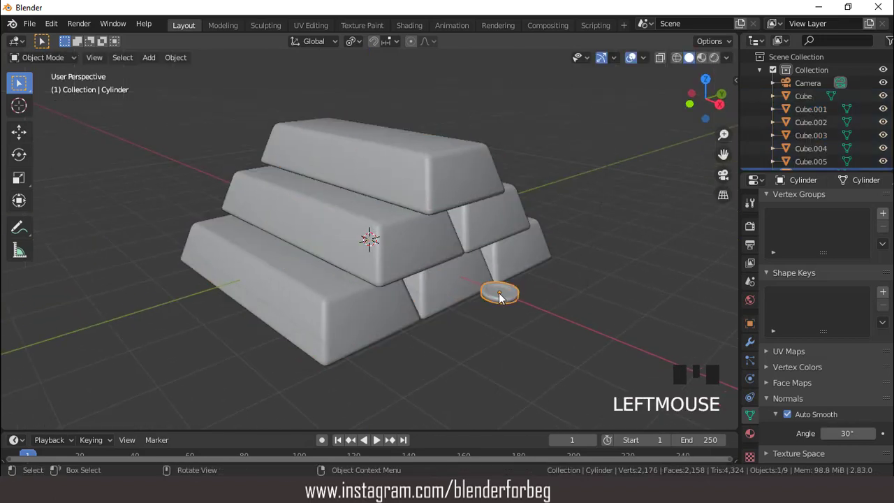
pyautogui.press('KP_1')
pyautogui.press('KP_3')
pyautogui.scroll(3)
pyautogui.scroll(3)
pyautogui.press('s')
pyautogui.scroll(-3)
pyautogui.press('g')
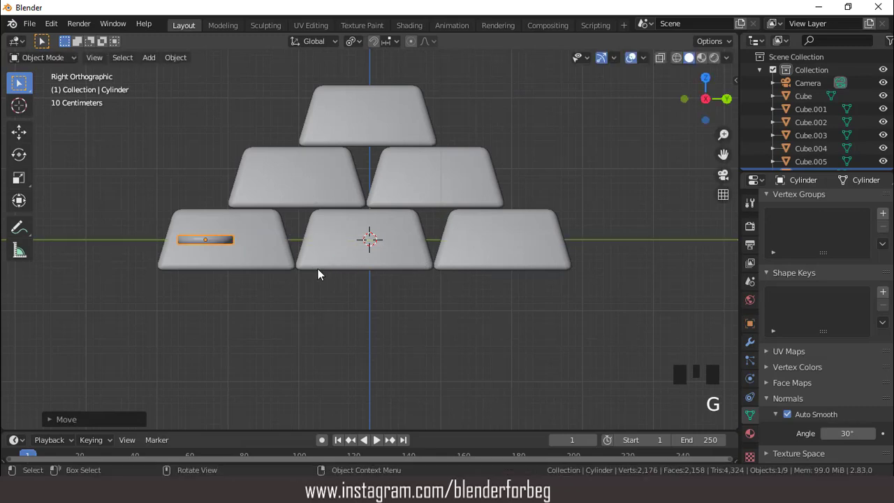
pyautogui.press('g')
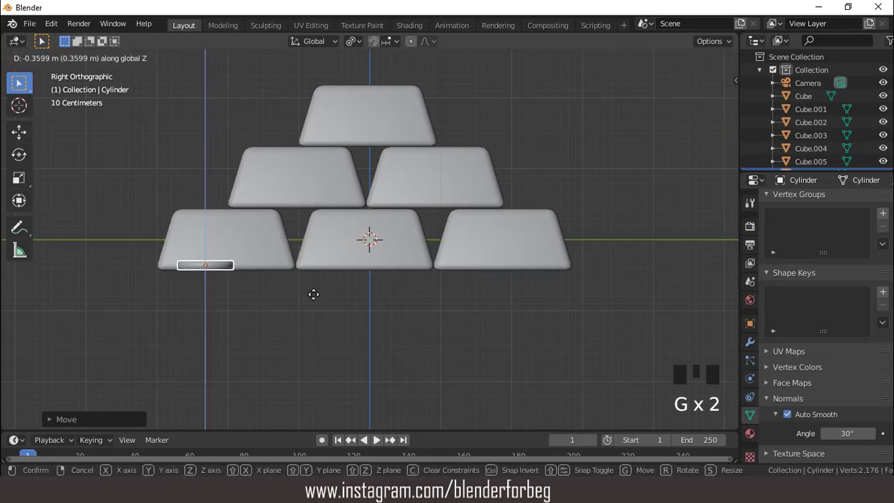
pyautogui.scroll(-3)
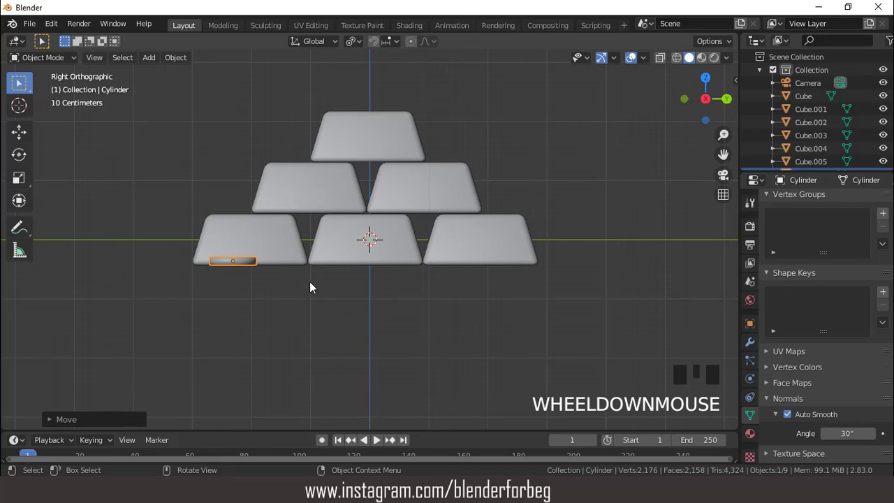
pyautogui.scroll(3)
# - Duplicate the coin upward repeatedly to build a six-coin stack
pyautogui.press('shift+d')
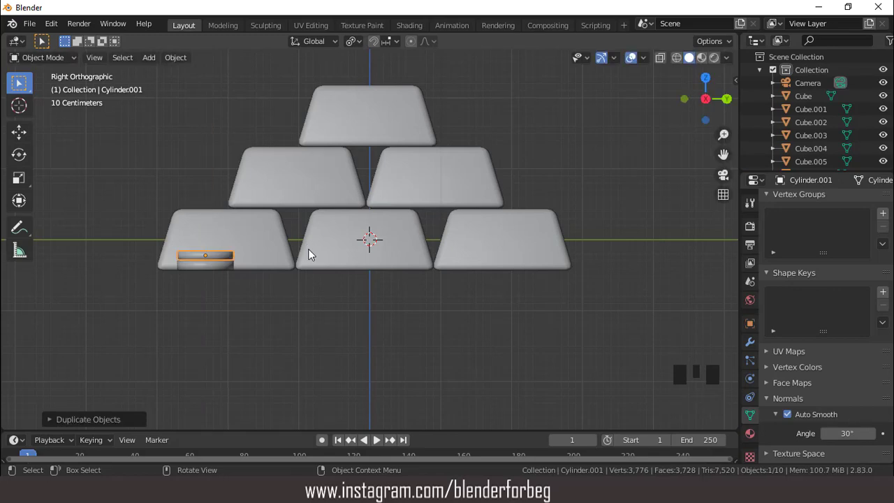
pyautogui.press('shift+r')
pyautogui.press('shift+r')
pyautogui.press('shift+r')
pyautogui.press('shift+r')
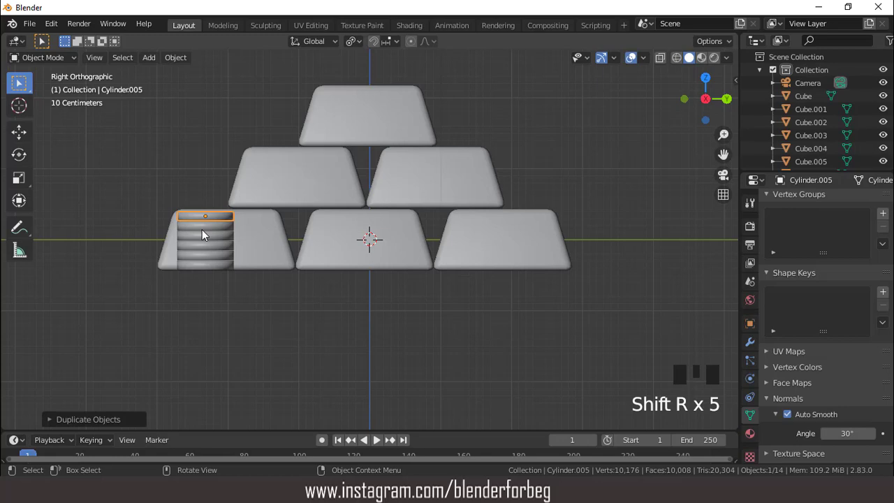
# - Select the whole stack and duplicate it along Y into a row of coin stacks
pyautogui.click(204, 228)
pyautogui.click(204, 239)
pyautogui.click(206, 253)
pyautogui.click(207, 259)
pyautogui.click(207, 268)
pyautogui.press('shift+d')
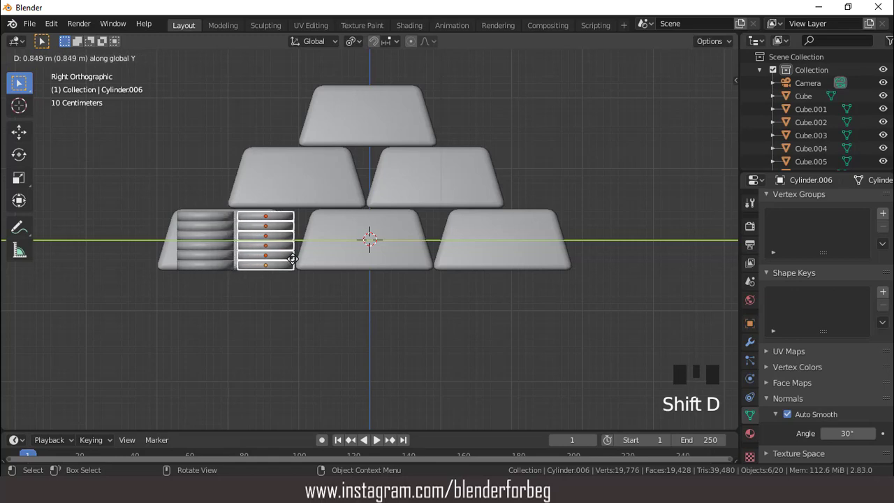
pyautogui.press('shift+r')
pyautogui.press('shift+r')
pyautogui.press('shift+r')
pyautogui.press('shift+r')
# - Inspect the pile from several angles, switch to camera view and select the camera
pyautogui.moveTo(347, 245); pyautogui.dragTo(421, 256)
pyautogui.scroll(-3)
pyautogui.scroll(3)
pyautogui.scroll(-3)
pyautogui.moveTo(502, 269); pyautogui.dragTo(479, 258)
pyautogui.scroll(-3)
pyautogui.scroll(3)
pyautogui.click(719, 67)
pyautogui.scroll(3)
pyautogui.scroll(-3)
pyautogui.moveTo(431, 226); pyautogui.dragTo(438, 226)
pyautogui.press('KP_0')
pyautogui.scroll(-3)
pyautogui.click(818, 89)
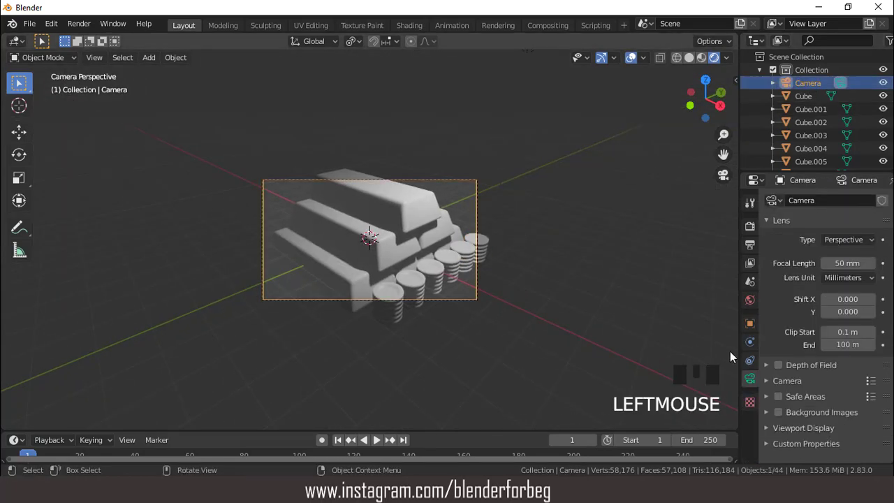
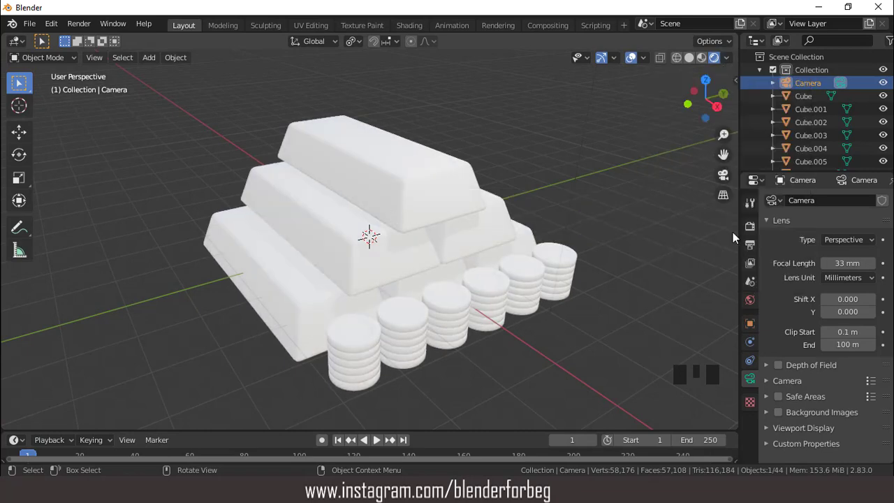
# - Enable Ambient Occlusion and Screen Space Reflections in the render settings
pyautogui.click(755, 236)
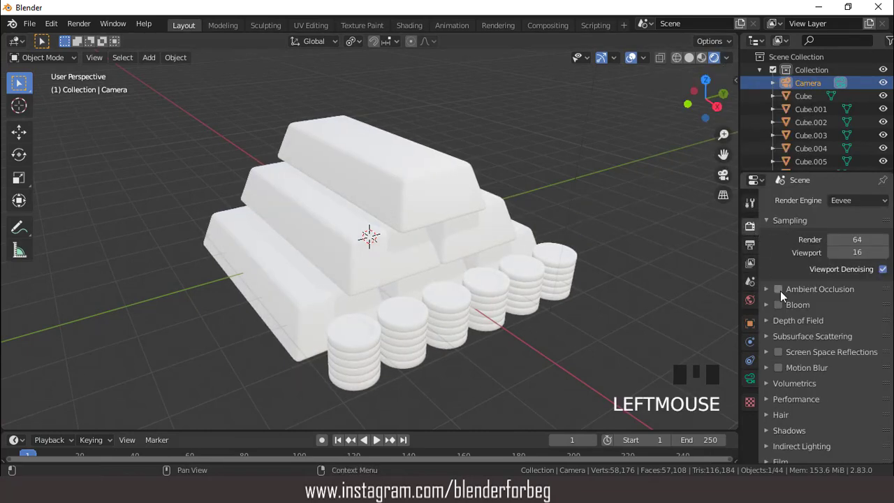
pyautogui.click(783, 295)
pyautogui.click(776, 361)
pyautogui.moveTo(770, 358); pyautogui.dragTo(870, 380)
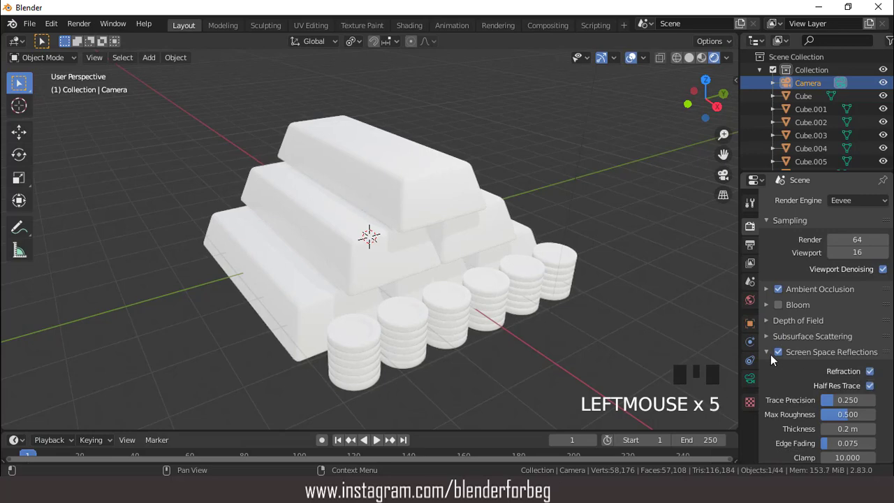
pyautogui.moveTo(771, 357); pyautogui.dragTo(412, 194)
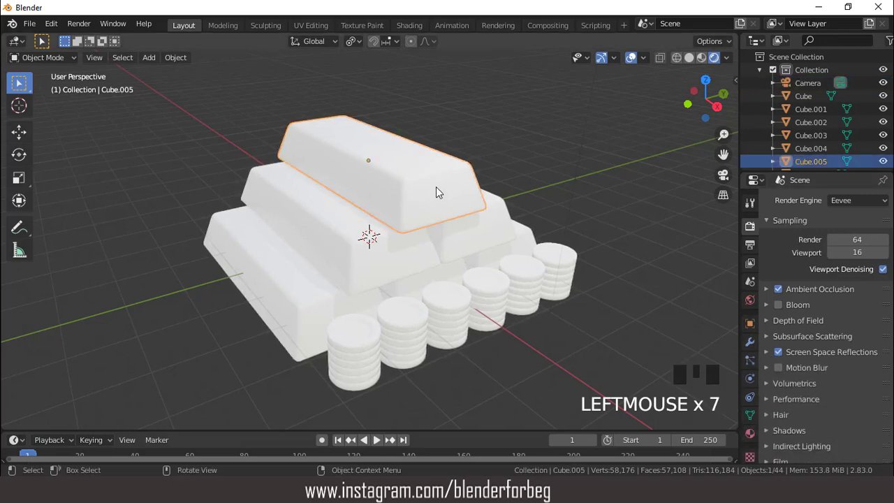
# - Create a new material for the top bar with an orange base colour
pyautogui.click(753, 440)
pyautogui.moveTo(835, 262); pyautogui.dragTo(851, 393)
pyautogui.click(850, 392)
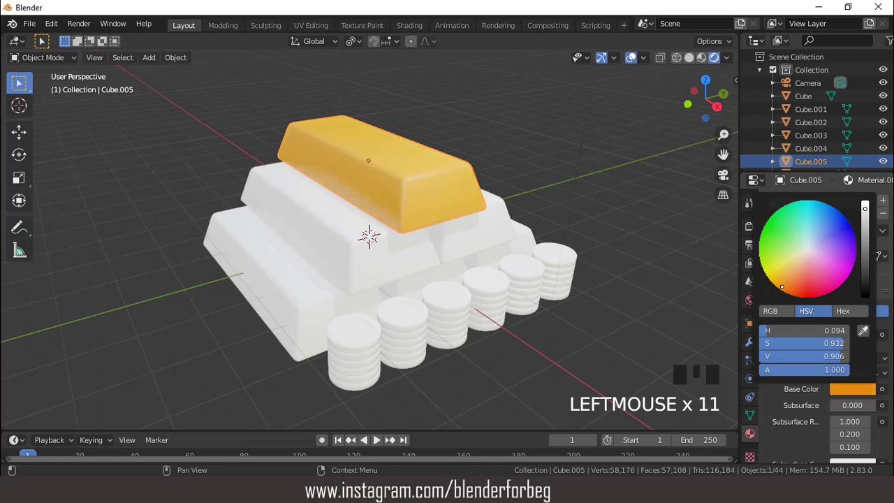
# - Enable screen-space refraction on the gold material and hide overlays to check the look
pyautogui.scroll(-3)
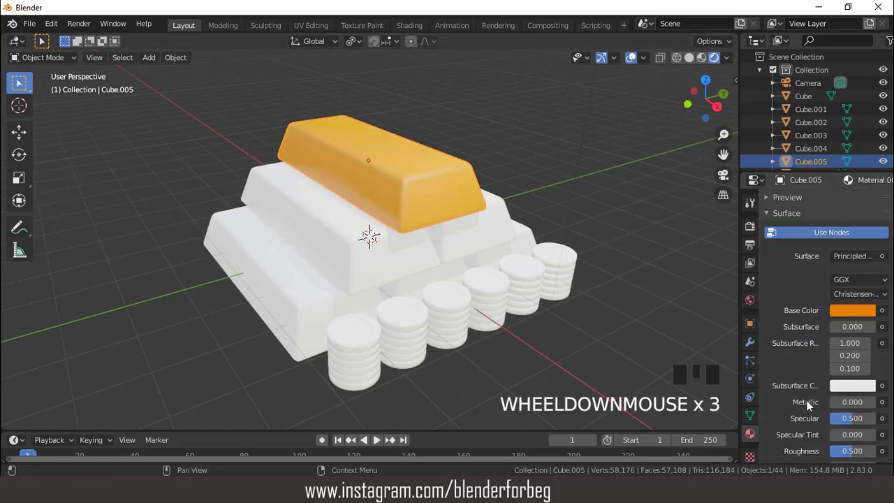
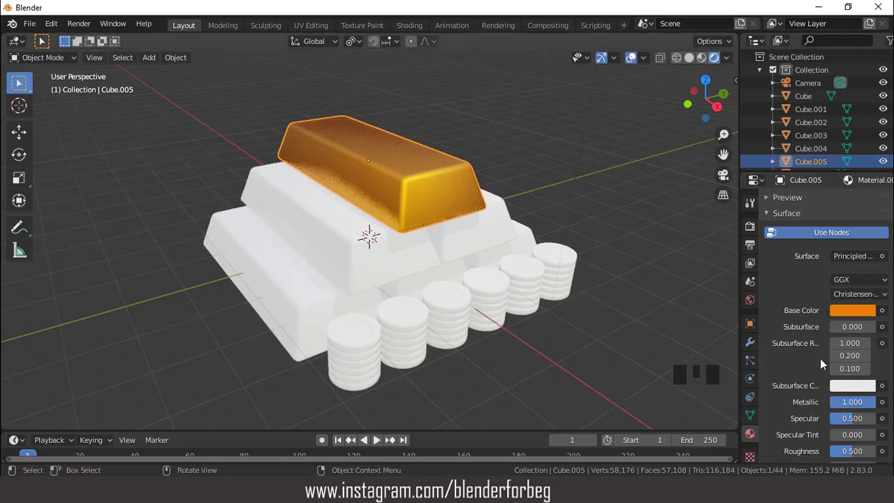
pyautogui.scroll(-3)
pyautogui.scroll(-3)
pyautogui.scroll(-3)
pyautogui.click(886, 417)
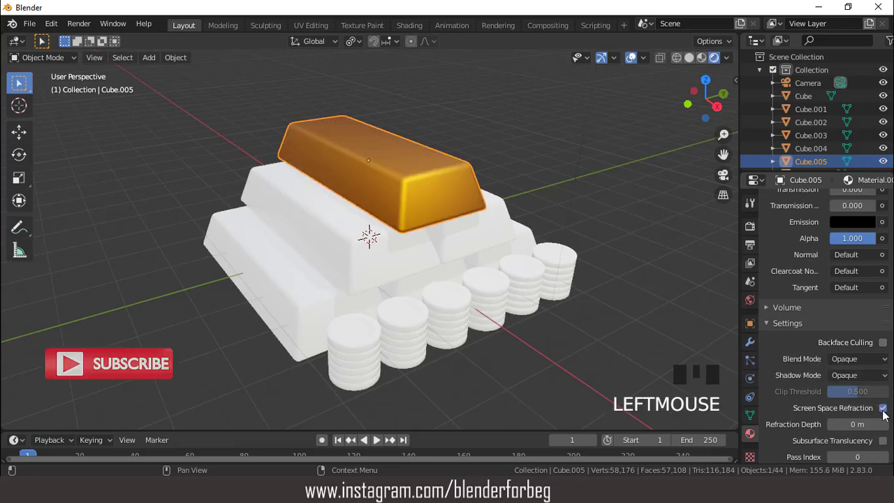
pyautogui.click(633, 65)
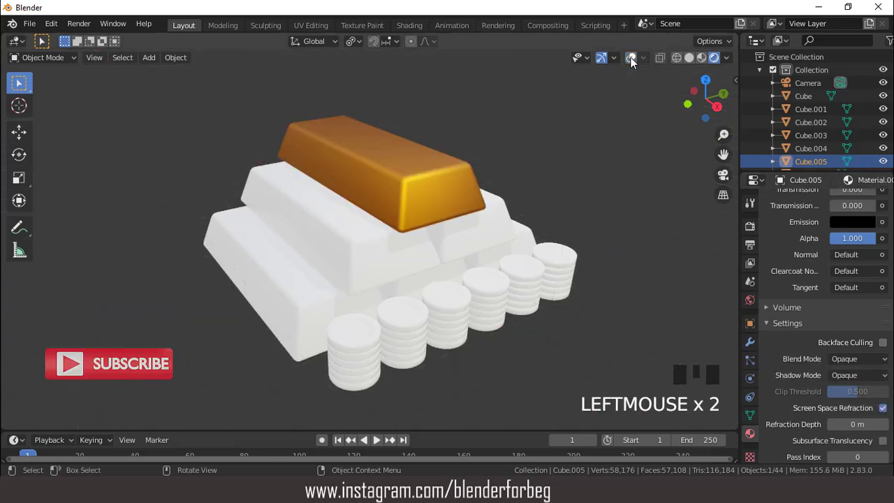
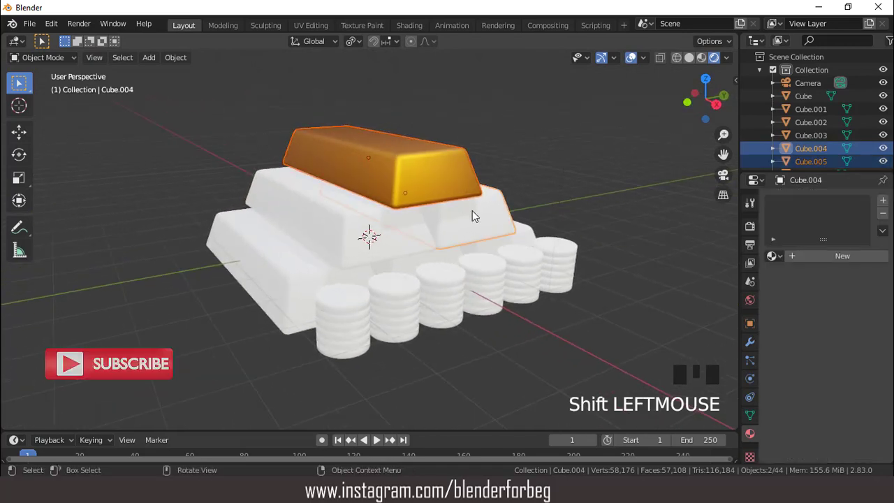
# - Shift-select the remaining bars and box-select all coin stacks from front view
pyautogui.click(484, 226)
pyautogui.moveTo(427, 250); pyautogui.dragTo(322, 282)
pyautogui.click(322, 283)
pyautogui.click(317, 281)
pyautogui.moveTo(371, 261); pyautogui.dragTo(407, 243)
pyautogui.moveTo(407, 243); pyautogui.dragTo(364, 292)
pyautogui.click(347, 299)
pyautogui.press('KP_1')
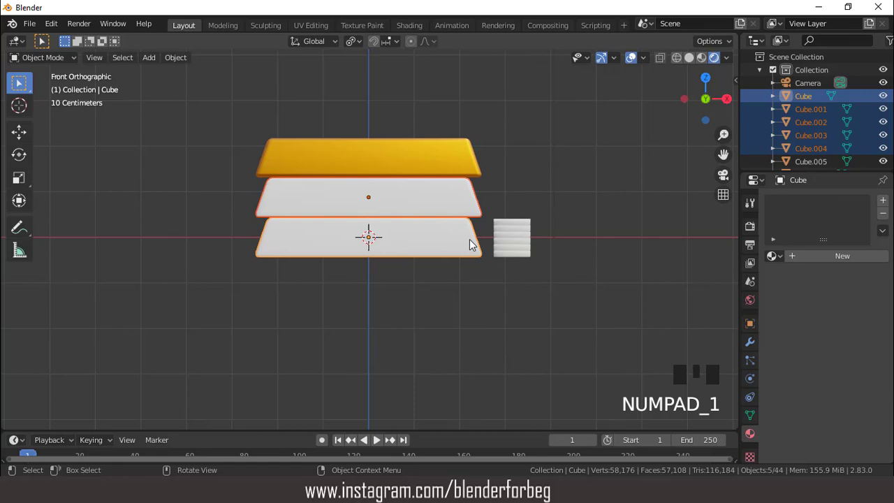
pyautogui.moveTo(502, 217); pyautogui.dragTo(513, 229)
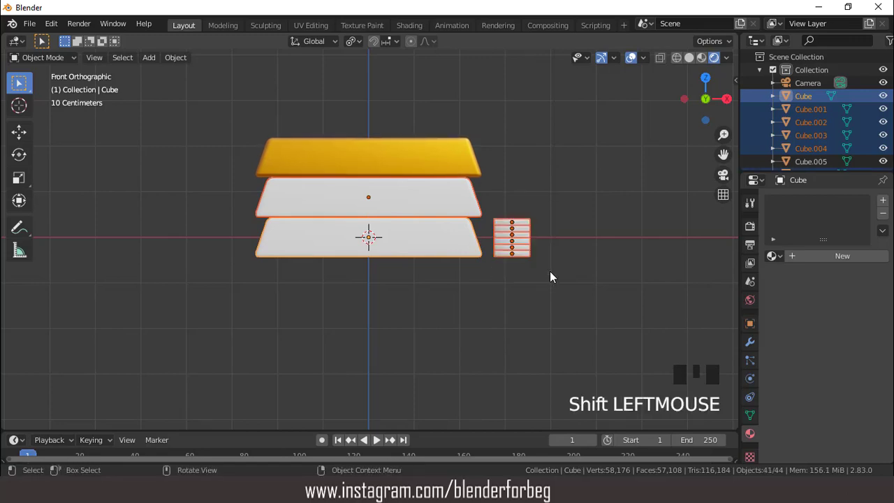
# - Make the gold top bar active, link its material to all selected objects and review through the camera
pyautogui.moveTo(470, 217); pyautogui.dragTo(420, 177)
pyautogui.click(420, 177)
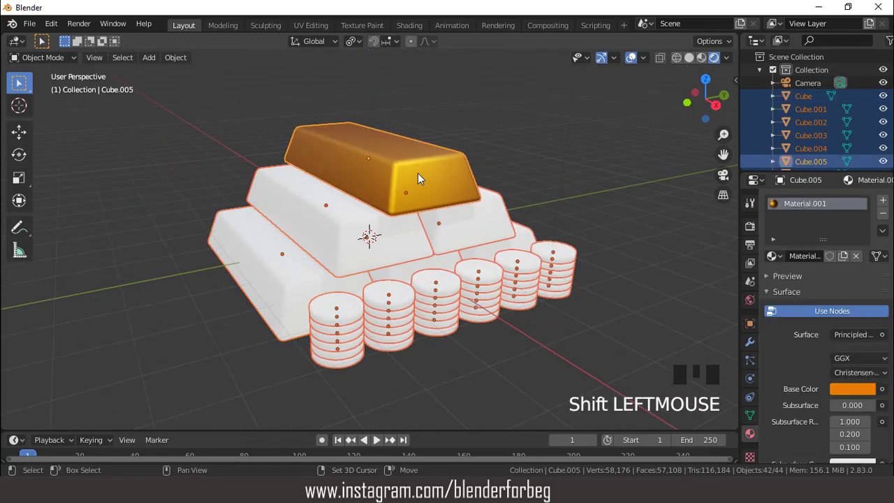
pyautogui.press('ctrl+l')
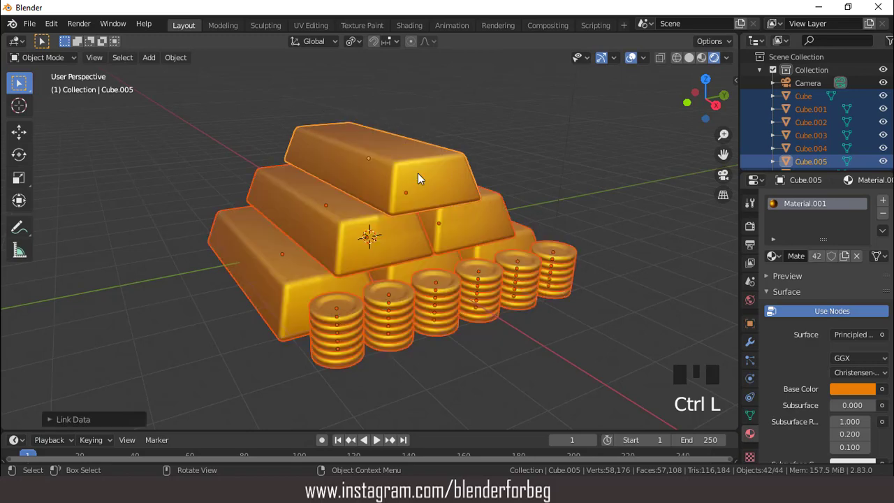
pyautogui.click(636, 66)
pyautogui.scroll(3)
pyautogui.scroll(-3)
pyautogui.moveTo(474, 236); pyautogui.dragTo(451, 225)
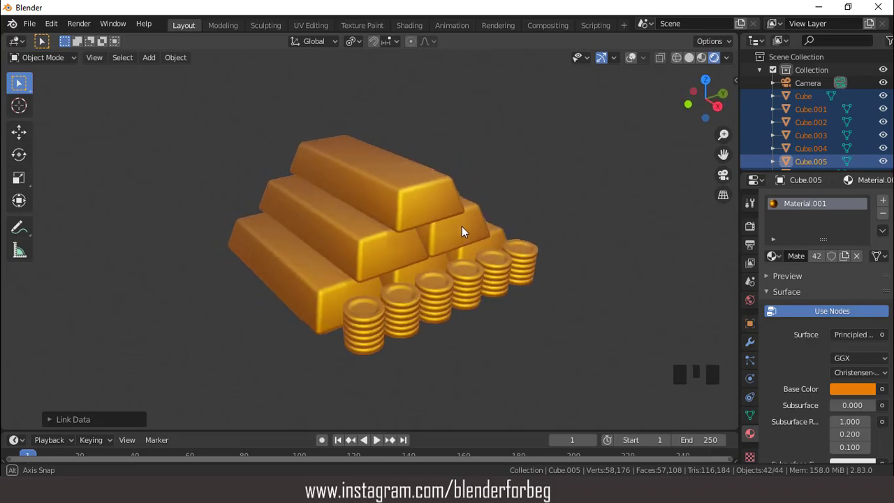
pyautogui.press('KP_0')
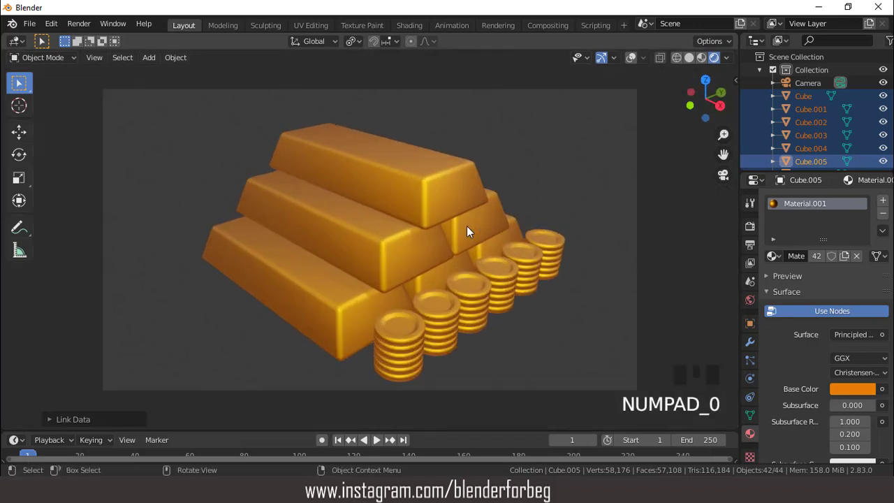
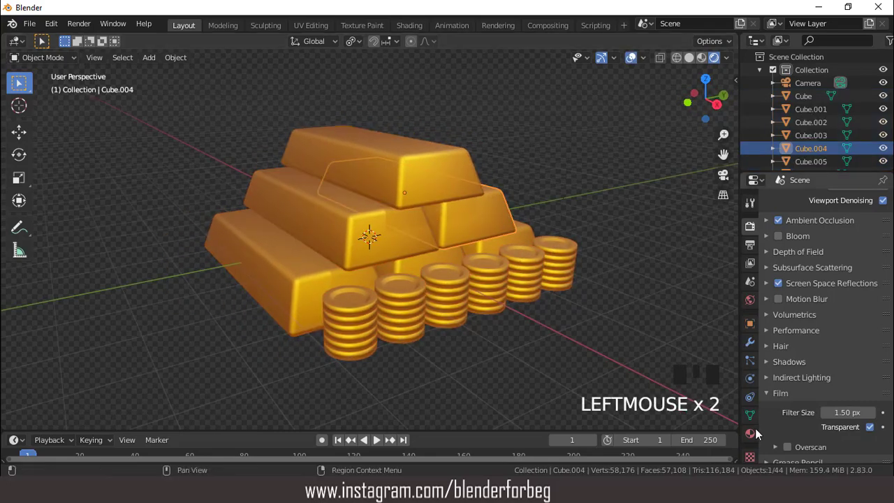
# - Show the gold material's settings to lower its Roughness to 0.375
pyautogui.click(758, 435)
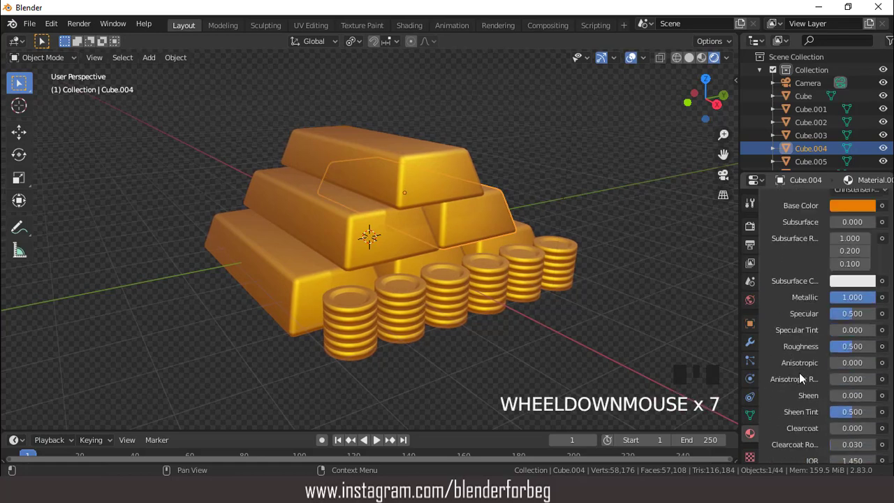